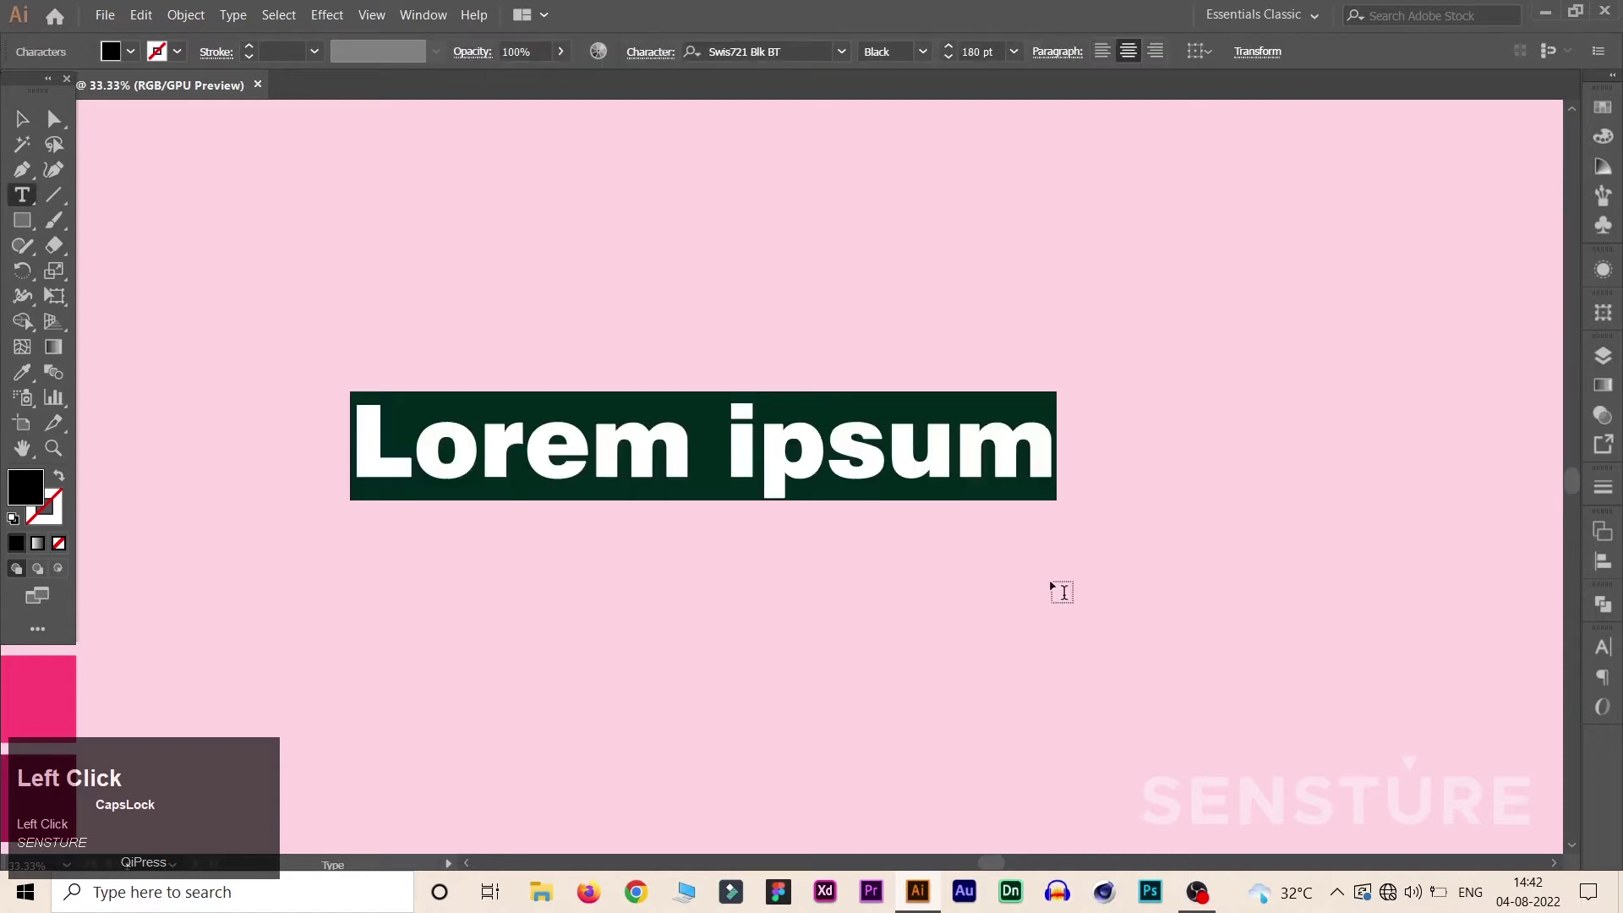
Step: Enter 'love the', 'way you', 'love me' on three lines and finish editing
{"action": "type", "text": "love"}
{"action": "key", "text": "space"}
{"action": "type", "text": "the"}
{"action": "key", "text": "Return"}
{"action": "type", "text": "way"}
{"action": "key", "text": "space"}
{"action": "type", "text": "you"}
{"action": "key", "text": "Return"}
{"action": "type", "text": "love"}
{"action": "key", "text": "space"}
{"action": "type", "text": "me"}
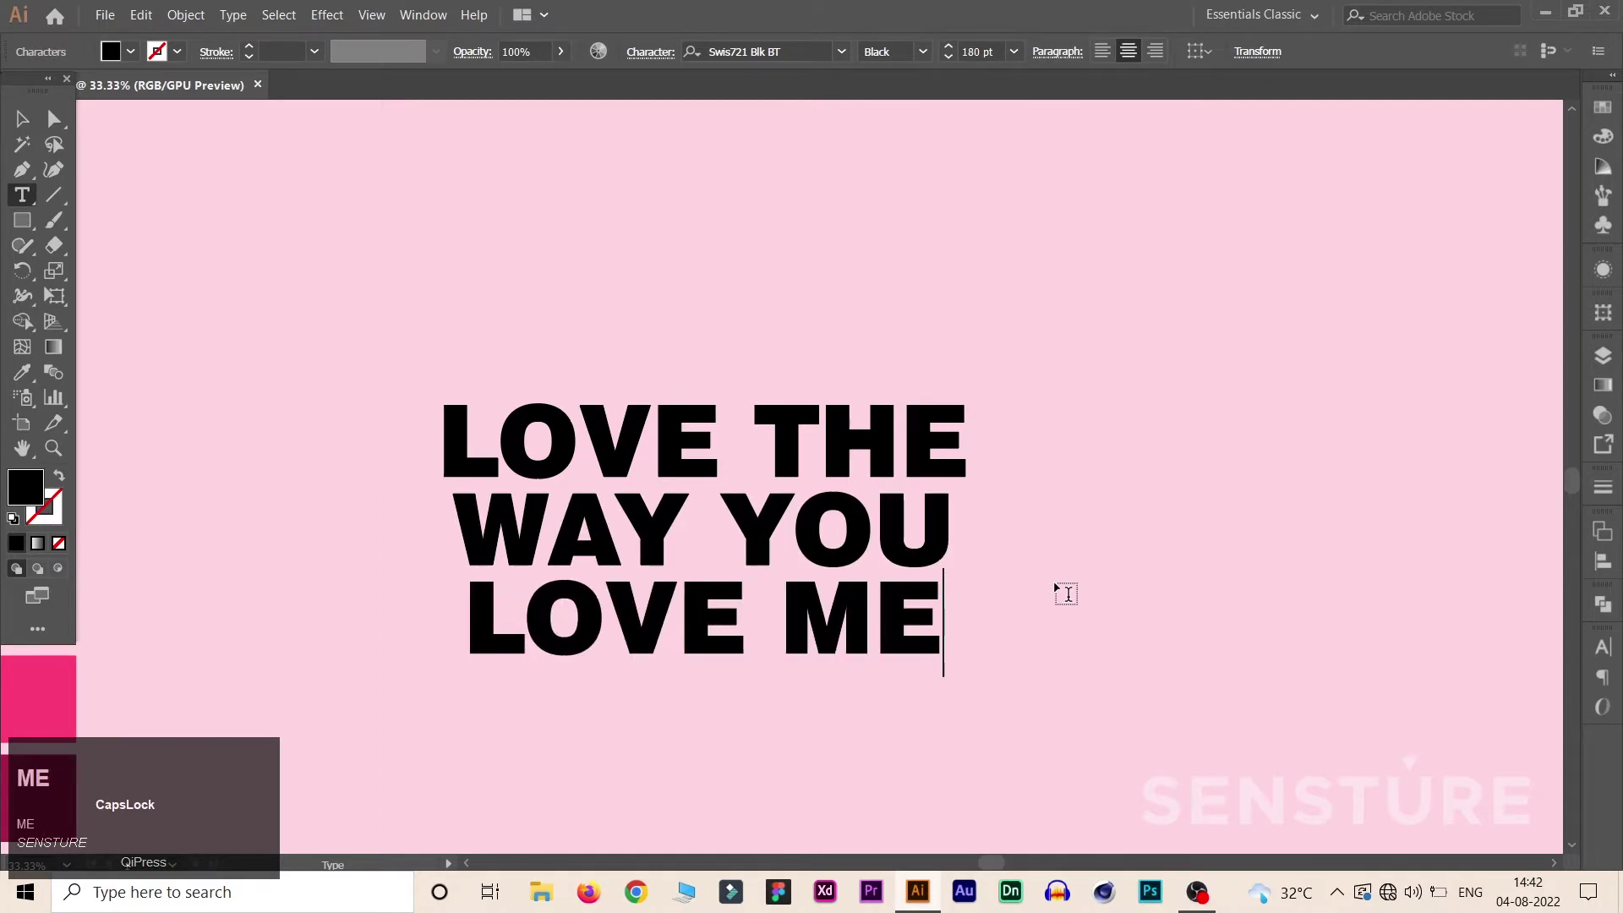
{"action": "left_click", "coordinate": [38, 125]}
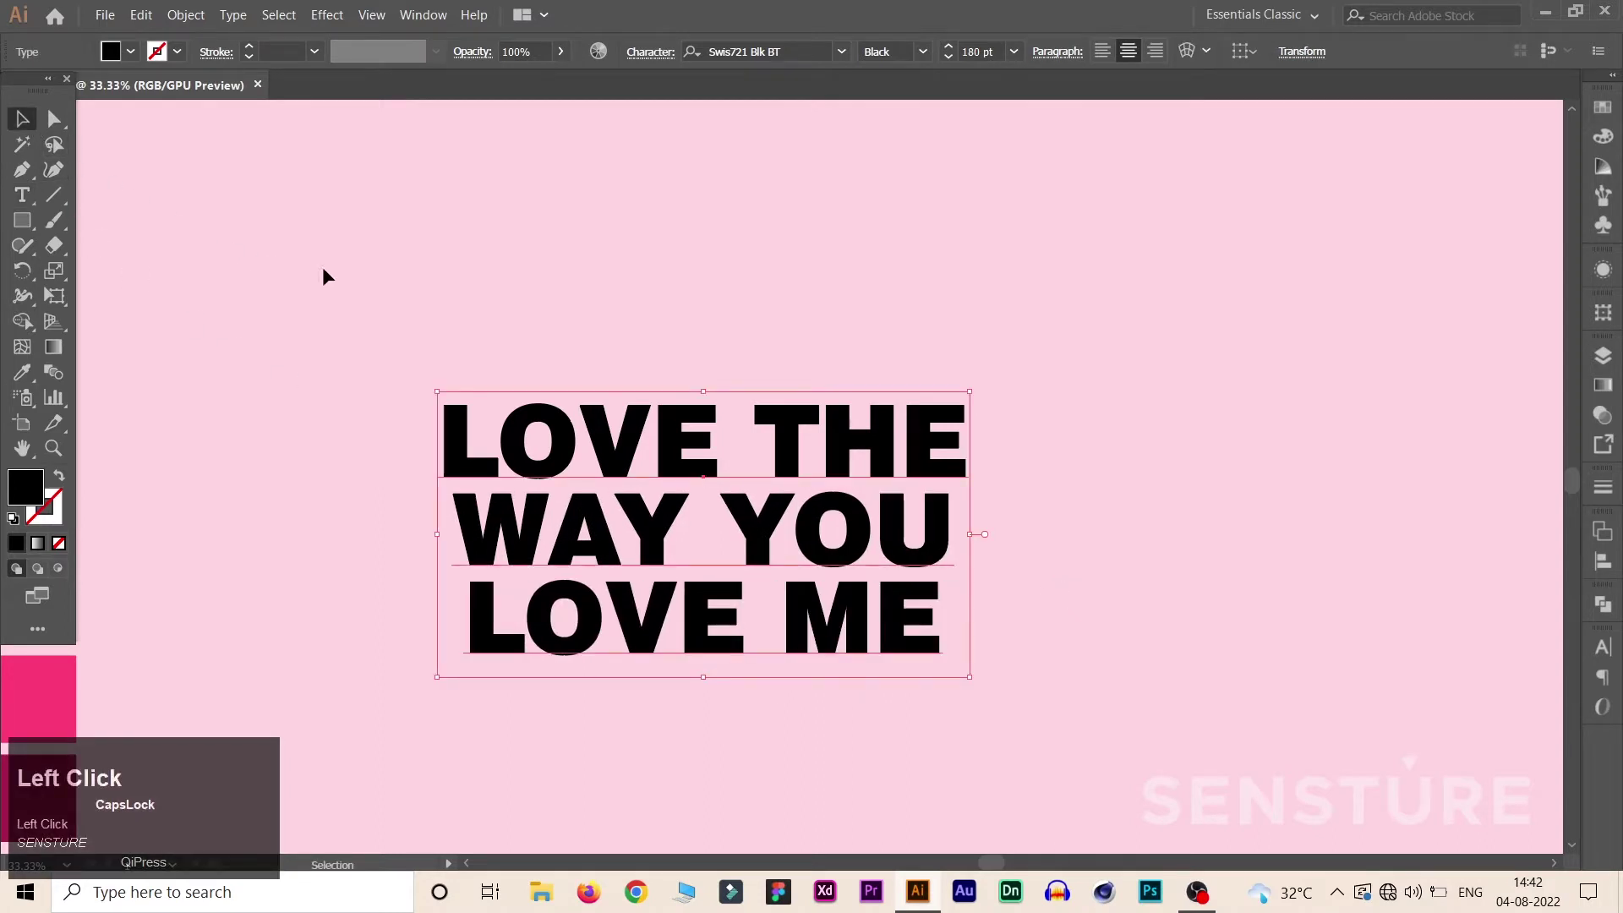
Step: Drag the text block to the upper-right corner of the artboard
{"action": "left_click_drag", "start_coordinate": [816, 435], "coordinate": [1123, 540]}
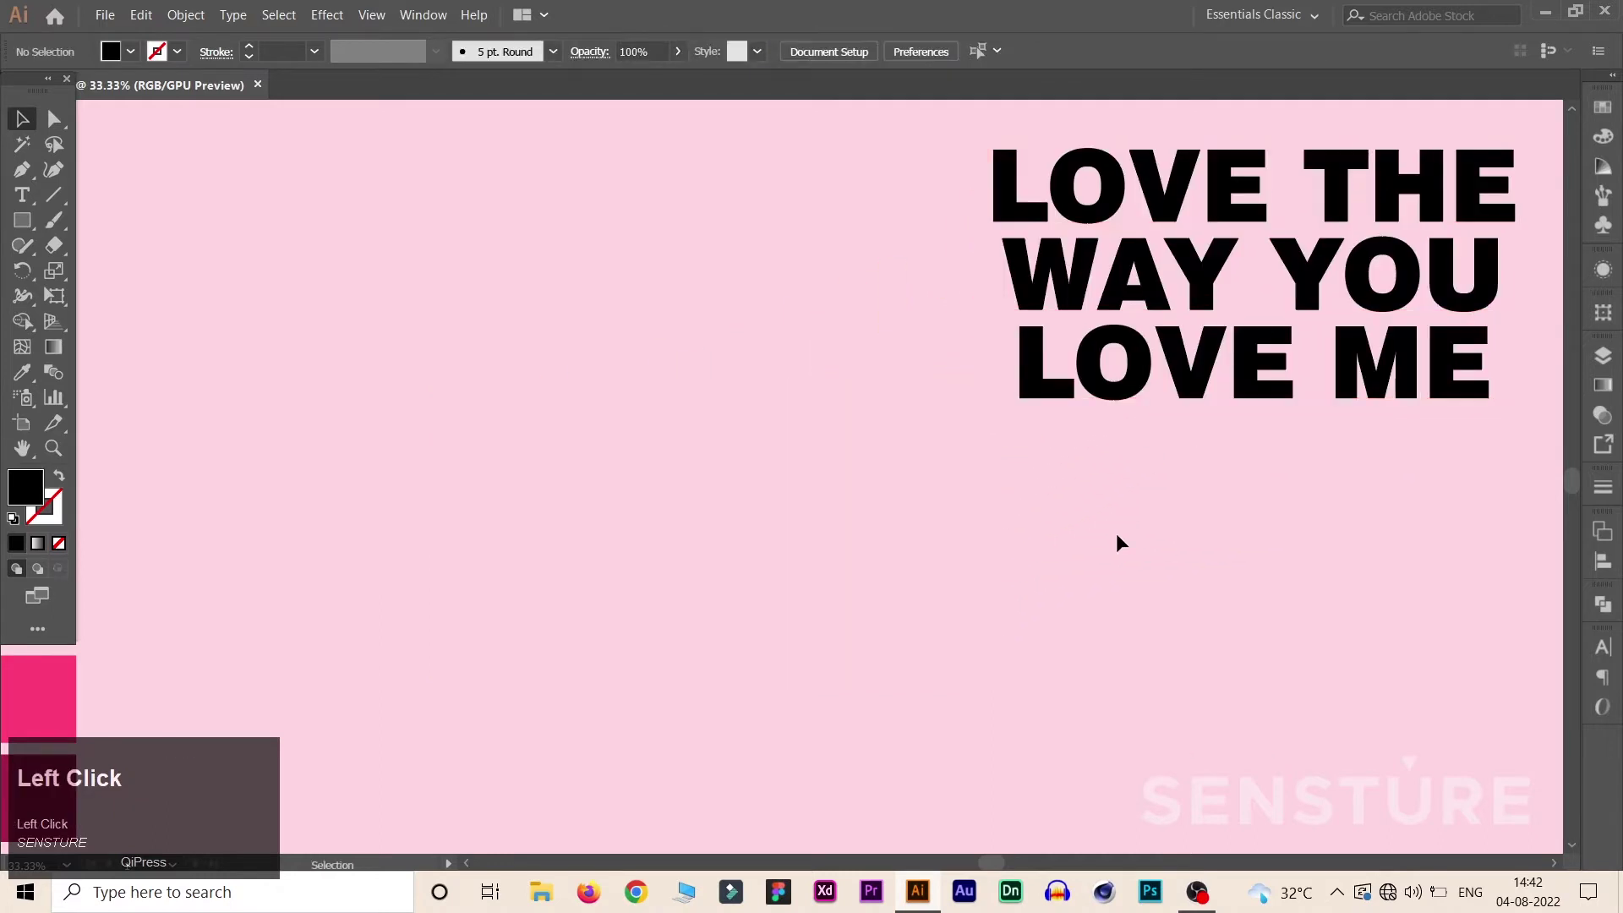
Step: Create an outline-only 400 by 400 pt square to start the heart shape
{"action": "left_click", "coordinate": [34, 219]}
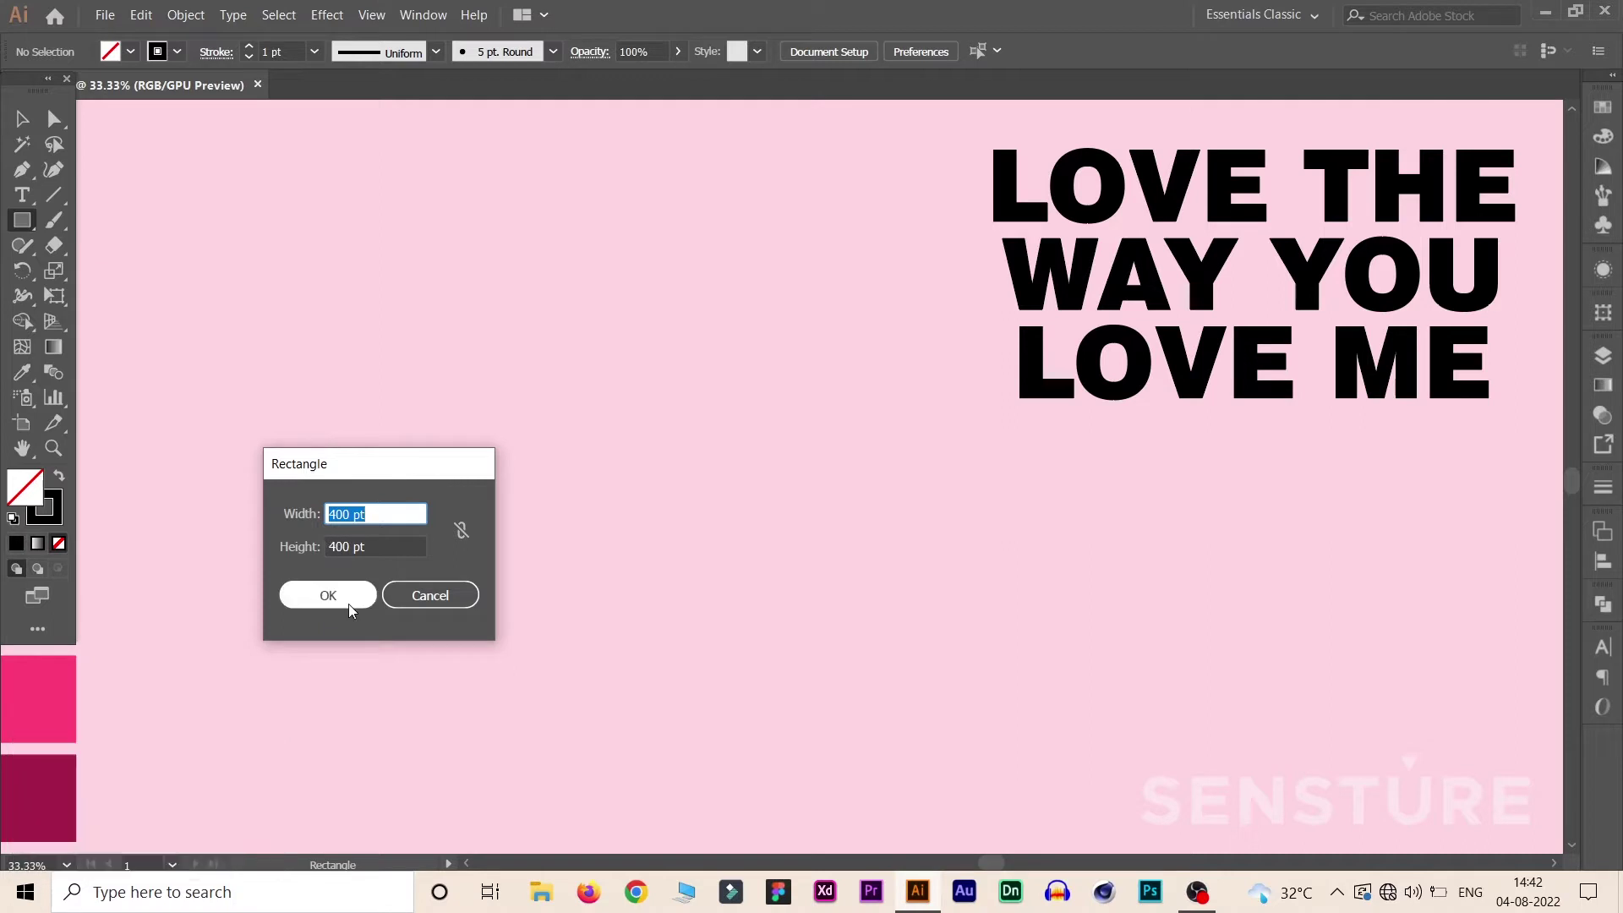
{"action": "left_click", "coordinate": [355, 608]}
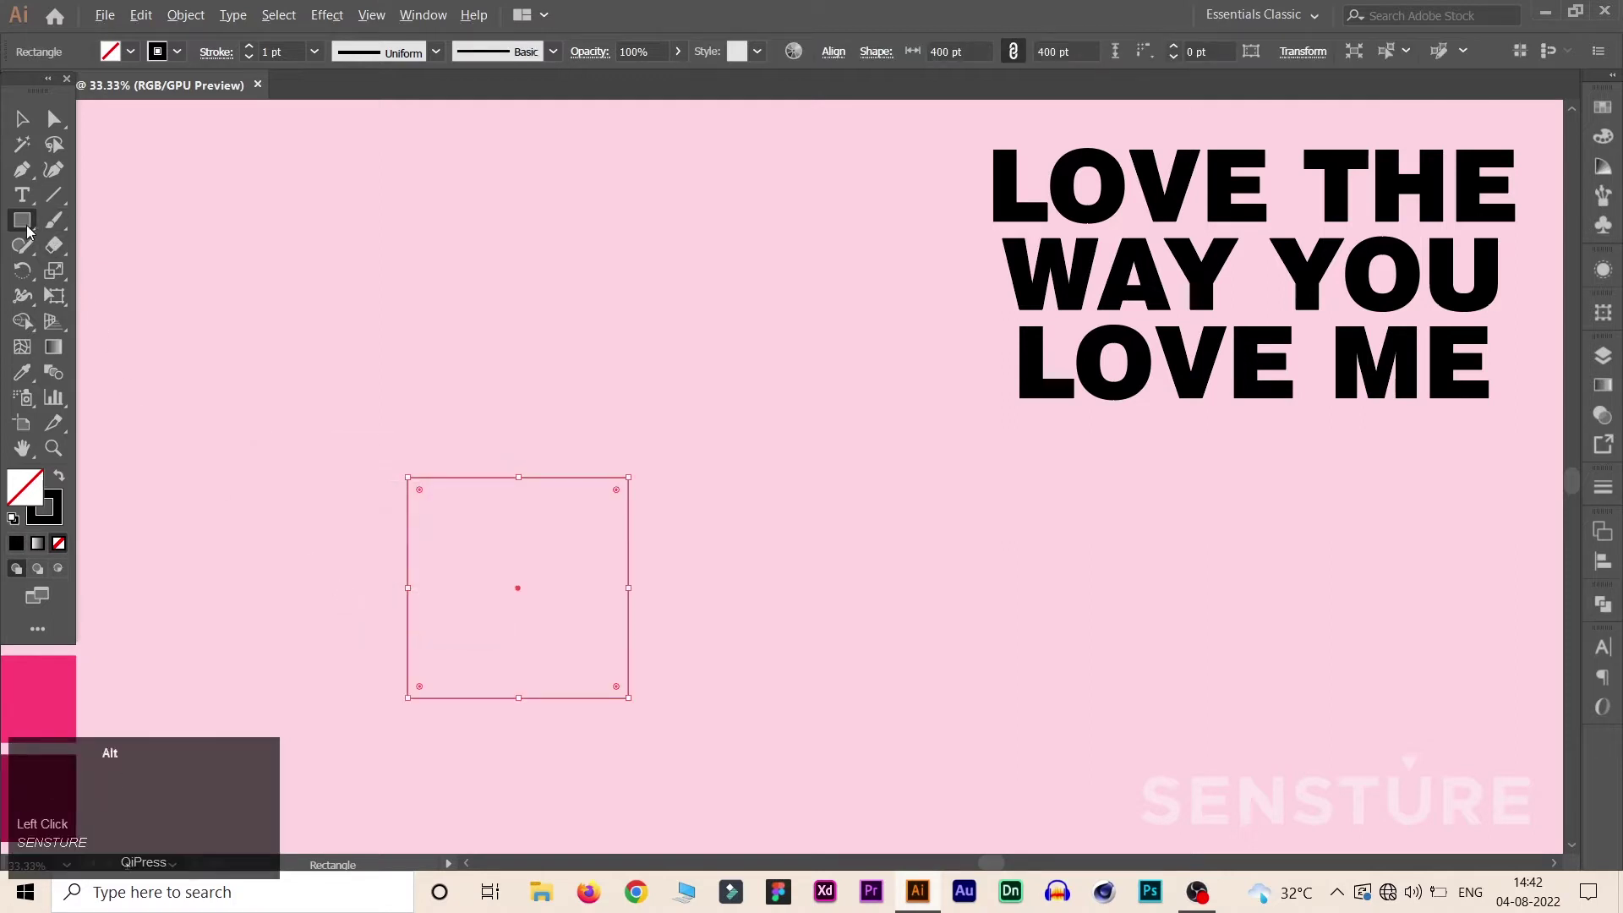
{"action": "left_click", "coordinate": [33, 229]}
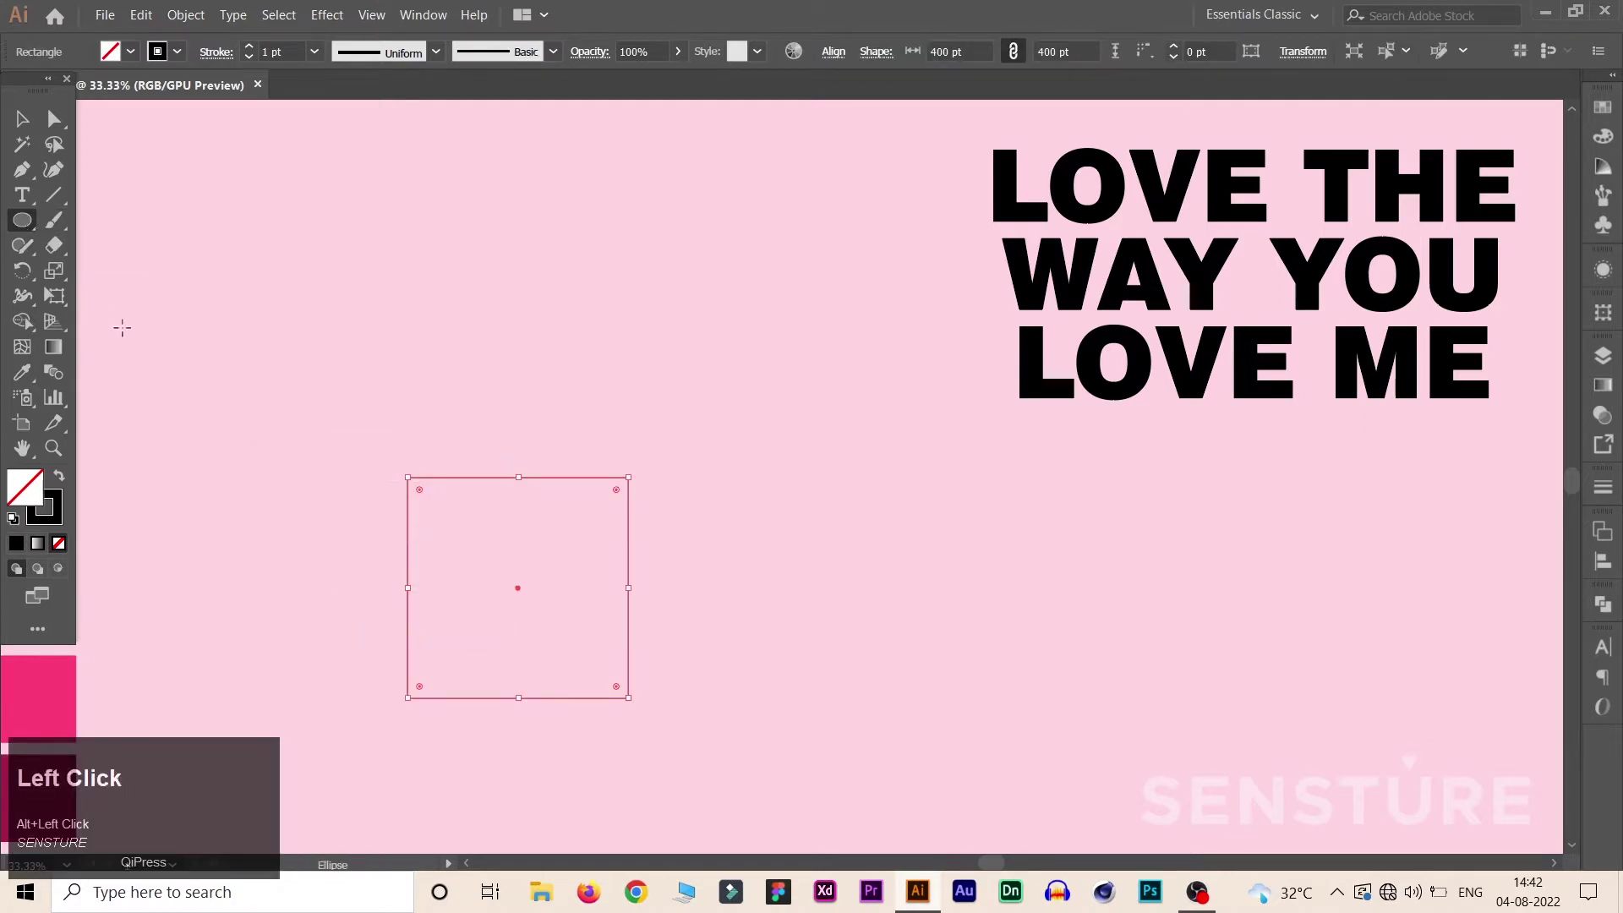
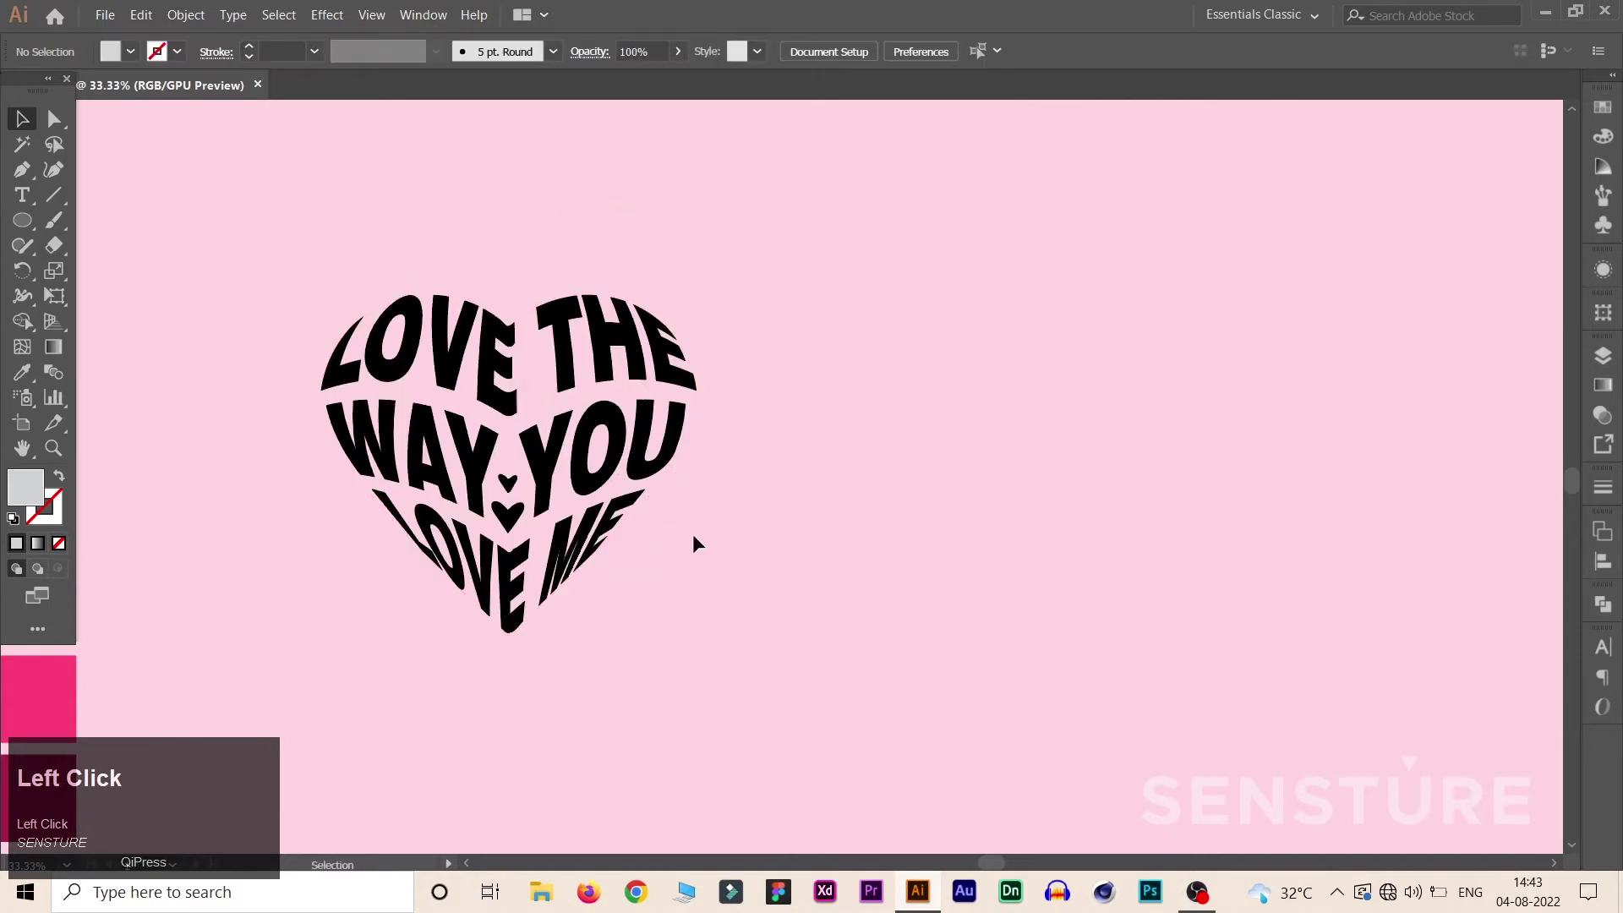
Step: Duplicate the heart text to the right and scale the original down to a tiny heart
{"action": "left_click_drag", "start_coordinate": [558, 451], "coordinate": [1059, 636]}
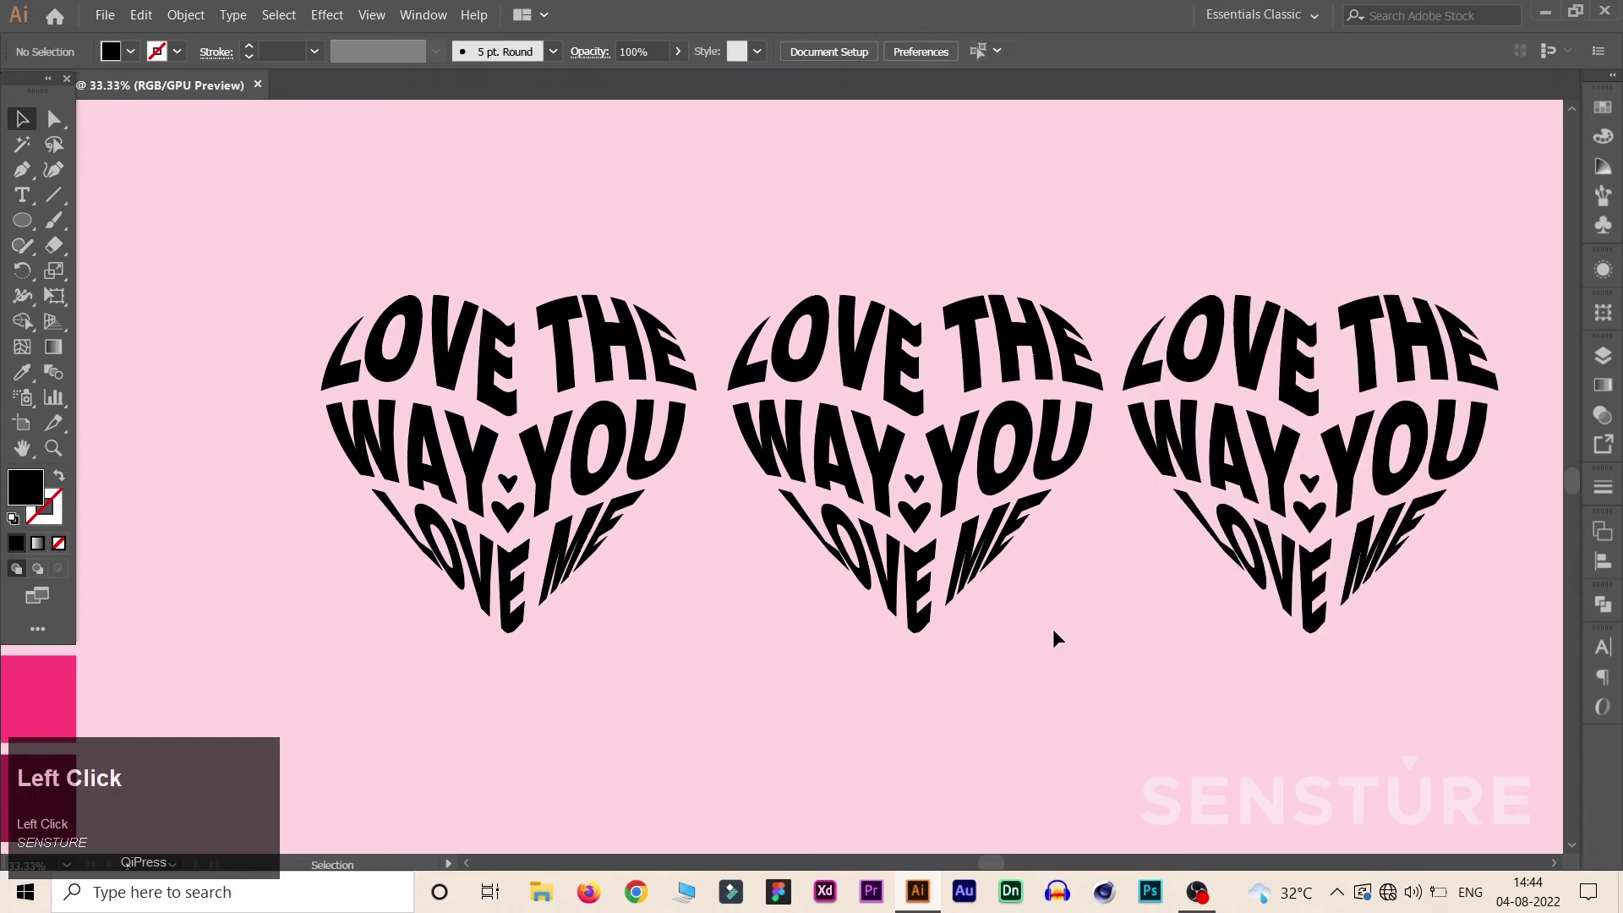
{"action": "left_click_drag", "start_coordinate": [592, 541], "coordinate": [37, 374]}
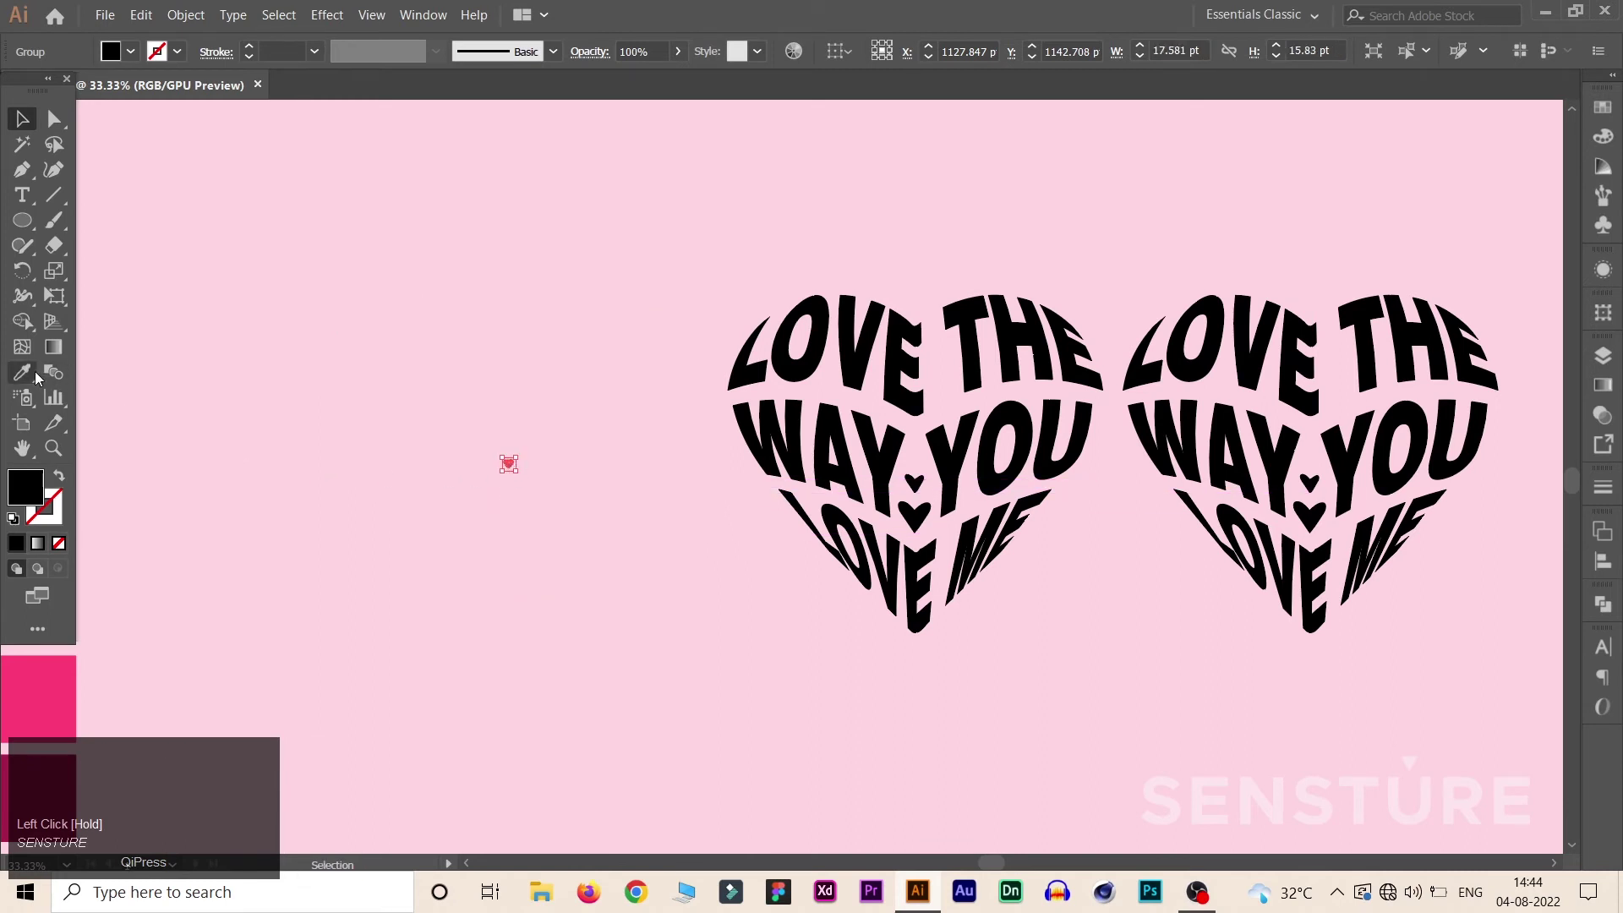
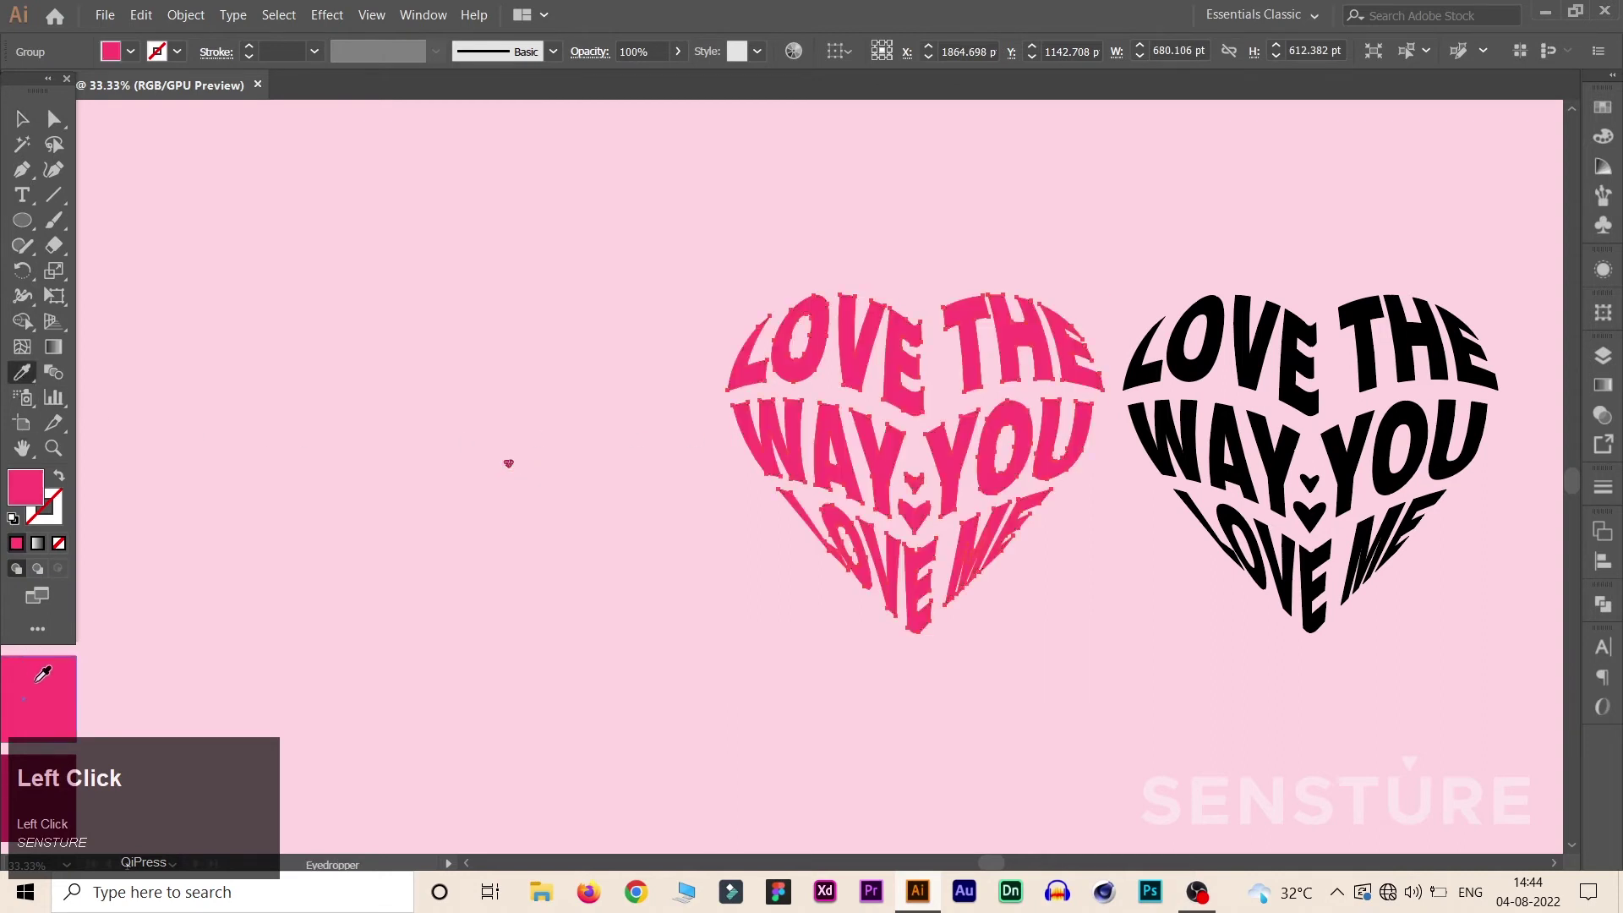
Step: Select the black heart on the right for the gradient fill
{"action": "left_click", "coordinate": [37, 119]}
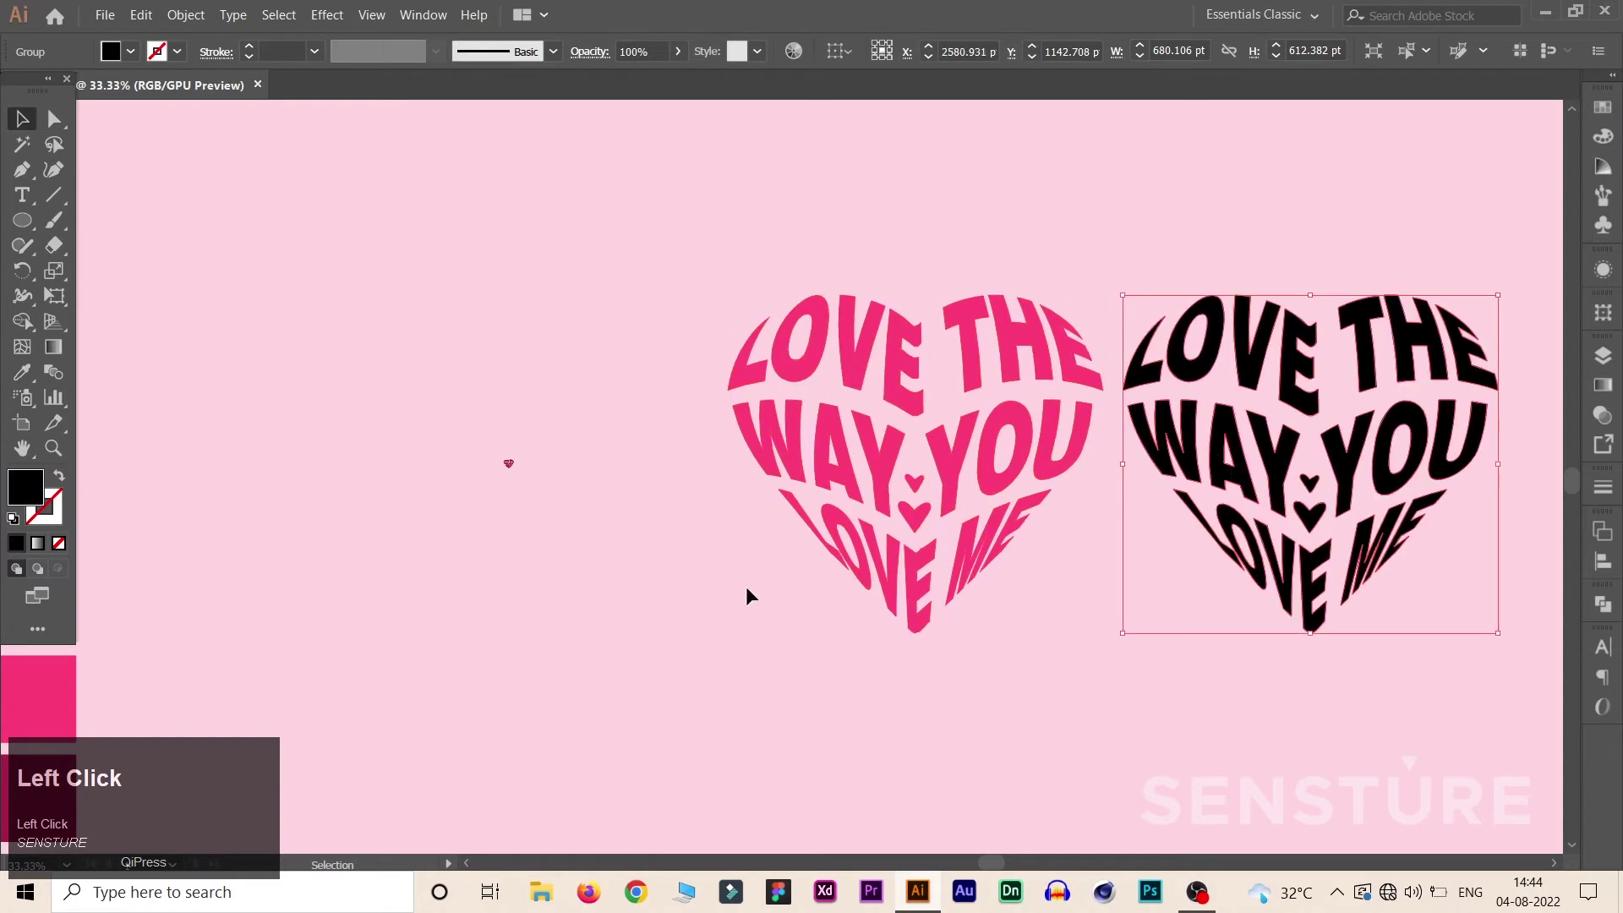
Step: Give the right heart a gradient fill and edit its first colour stop
{"action": "left_click", "coordinate": [49, 556]}
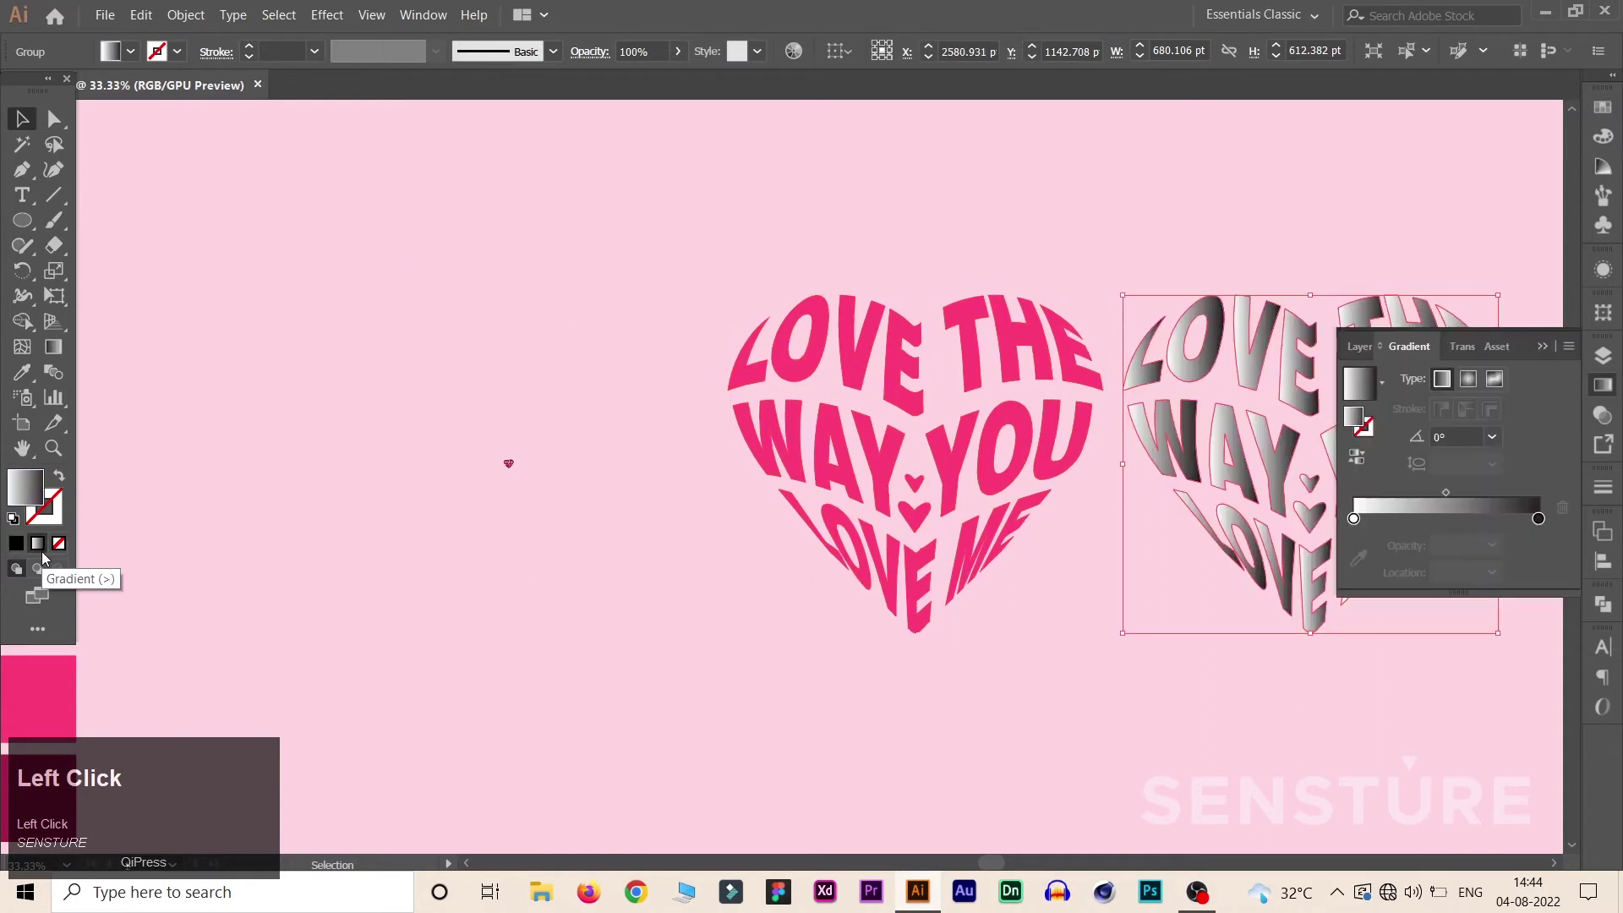
{"action": "double_click", "coordinate": [1364, 526]}
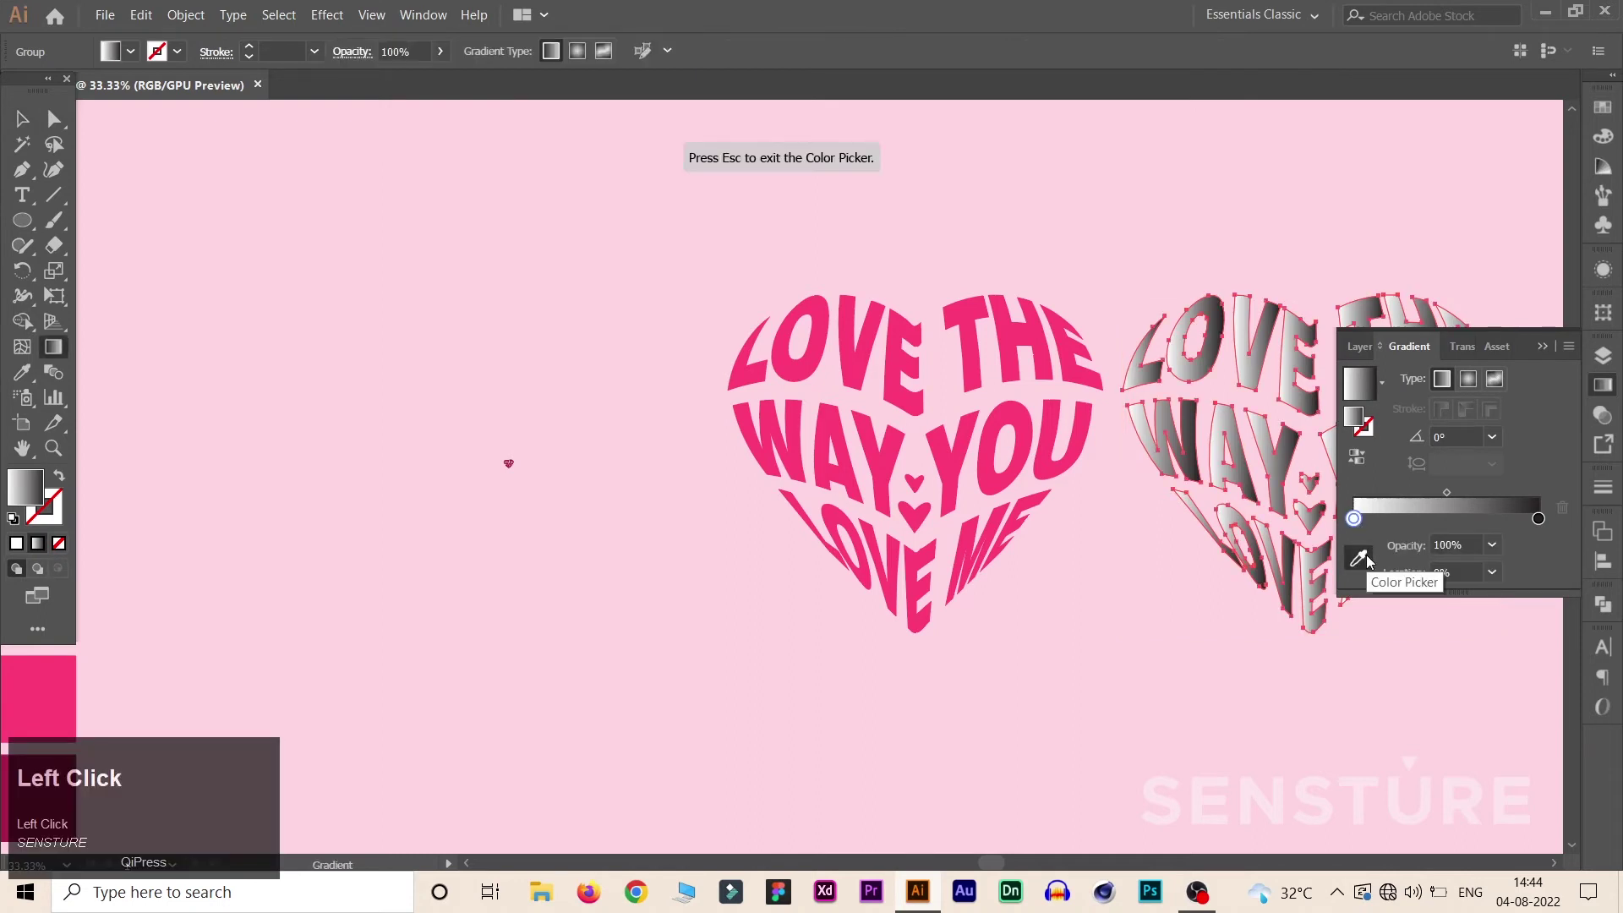
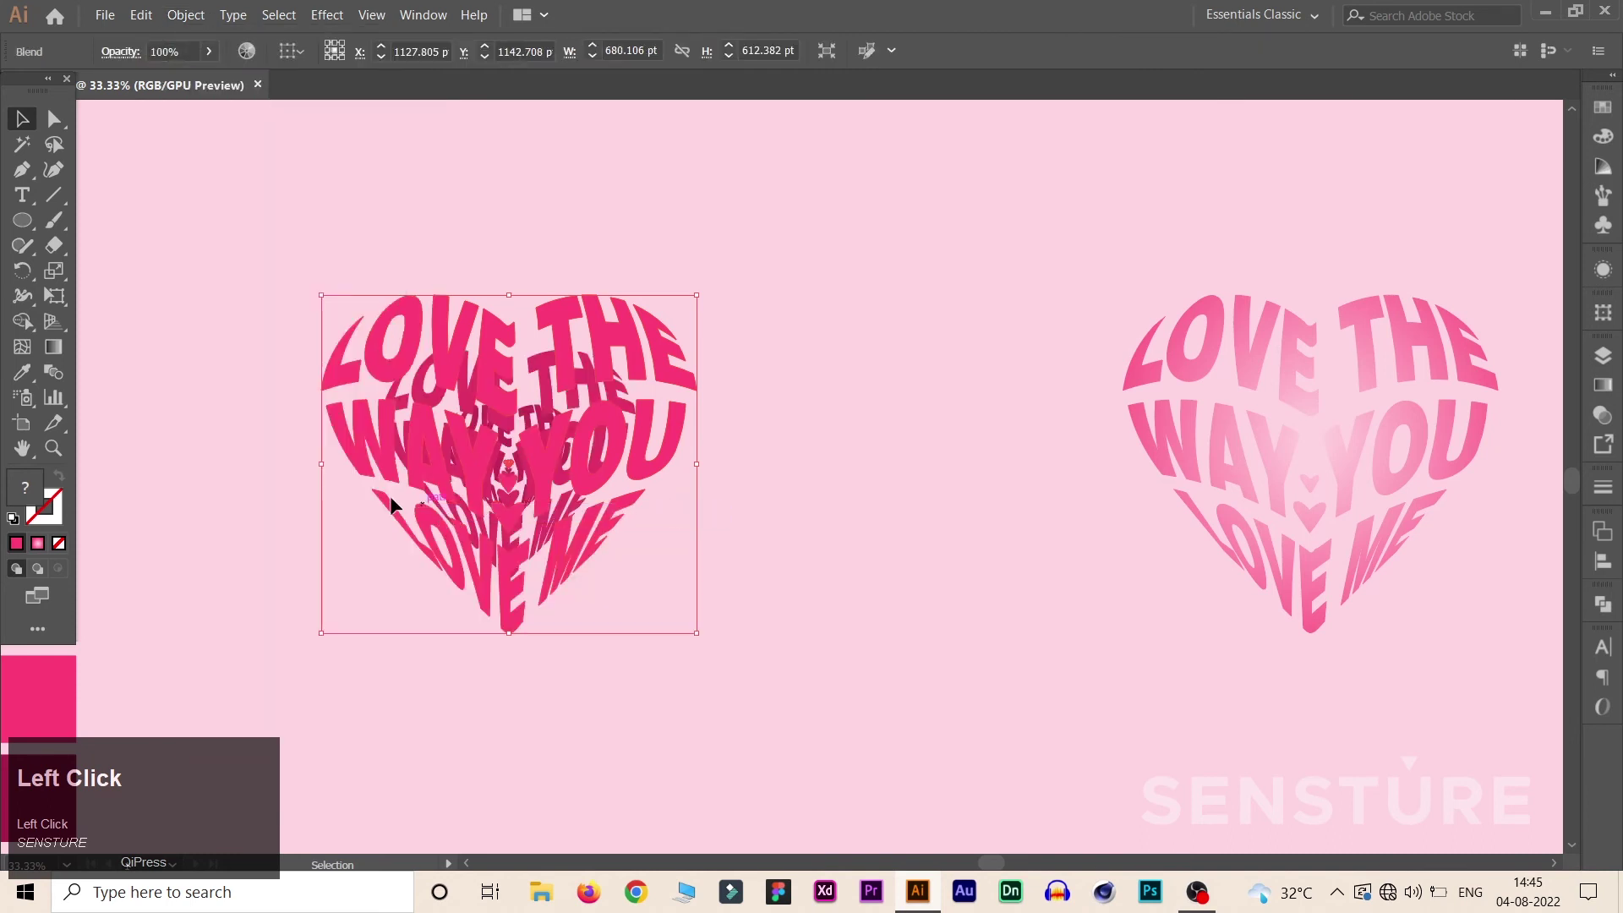
Step: Set the blend to 800 specified steps, then select the blend and gradient heart together
{"action": "left_click", "coordinate": [58, 372]}
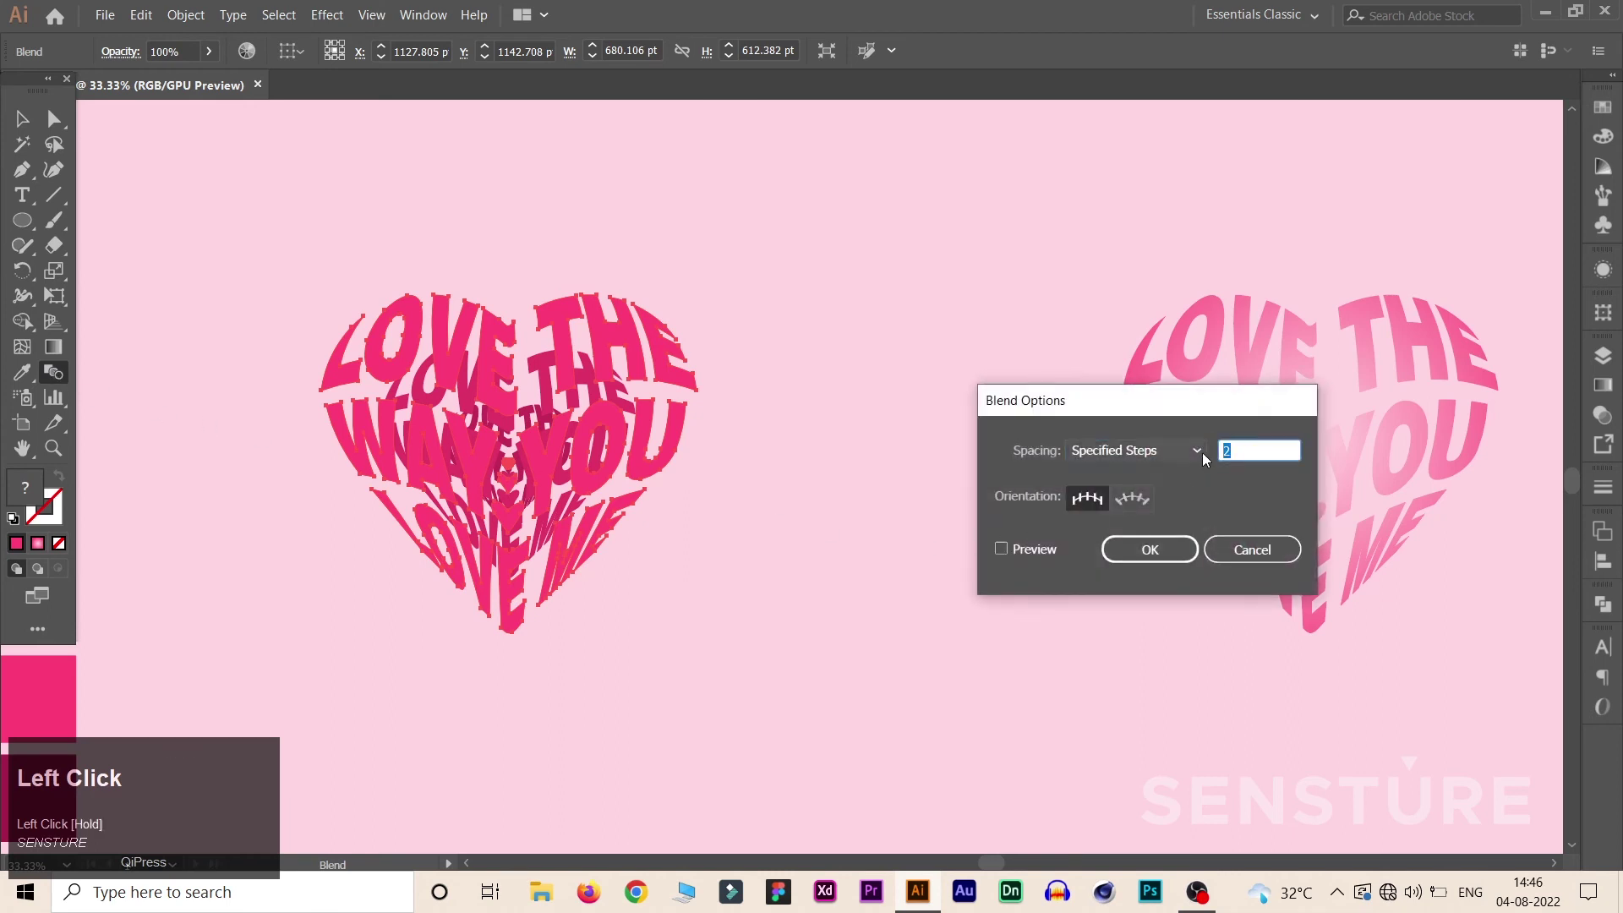
{"action": "type", "text": "800"}
{"action": "left_click", "coordinate": [1167, 556]}
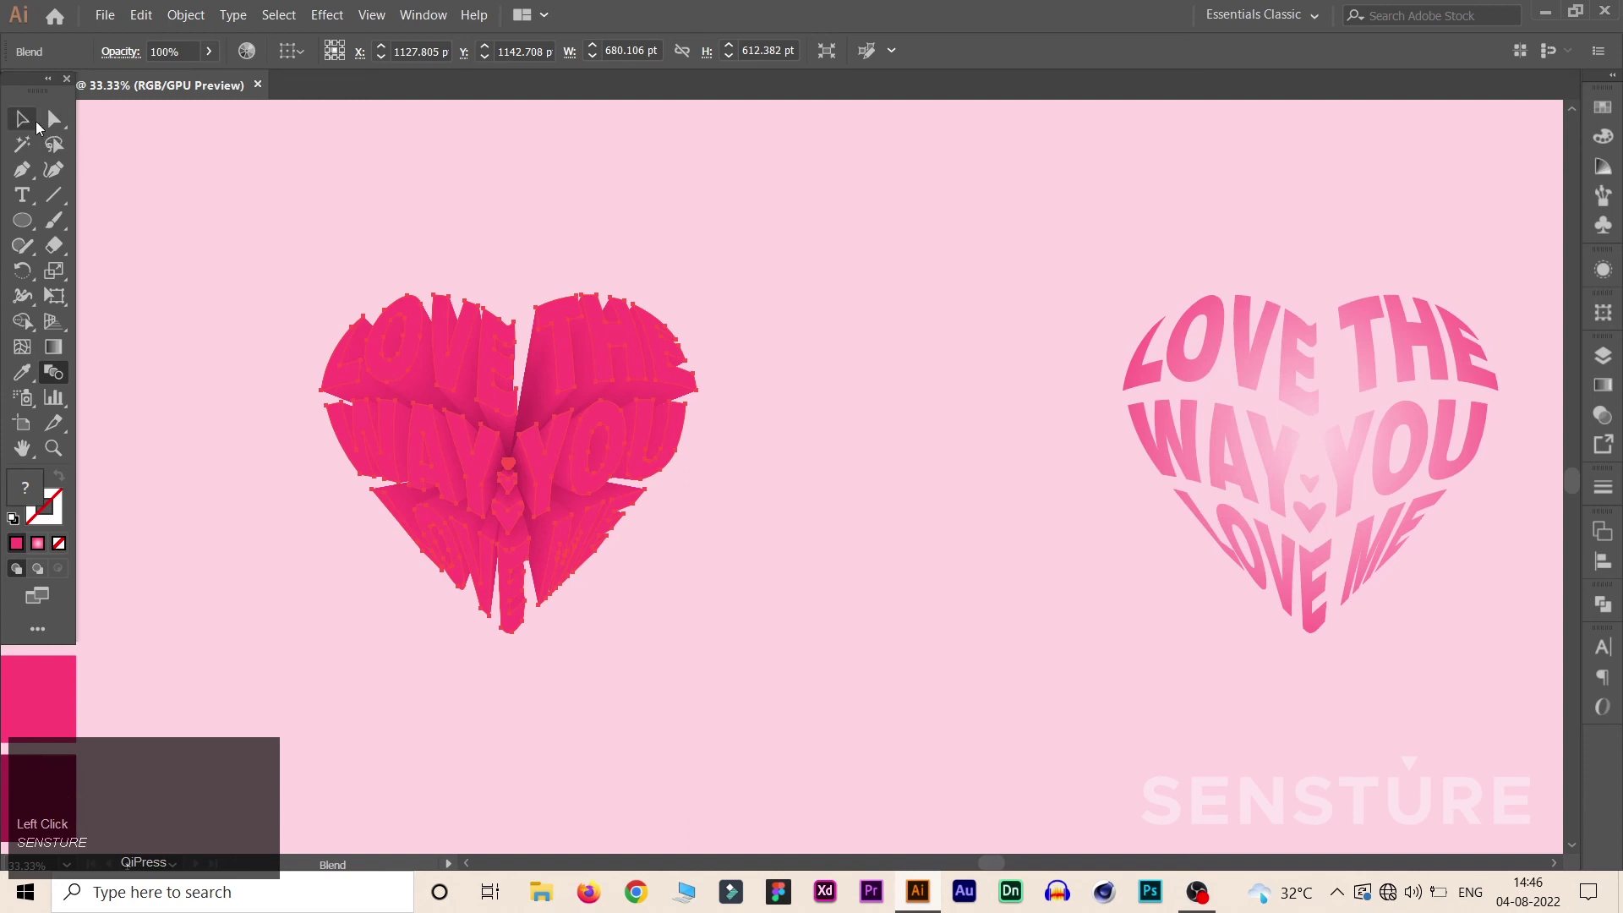
{"action": "left_click_drag", "start_coordinate": [40, 125], "coordinate": [358, 61]}
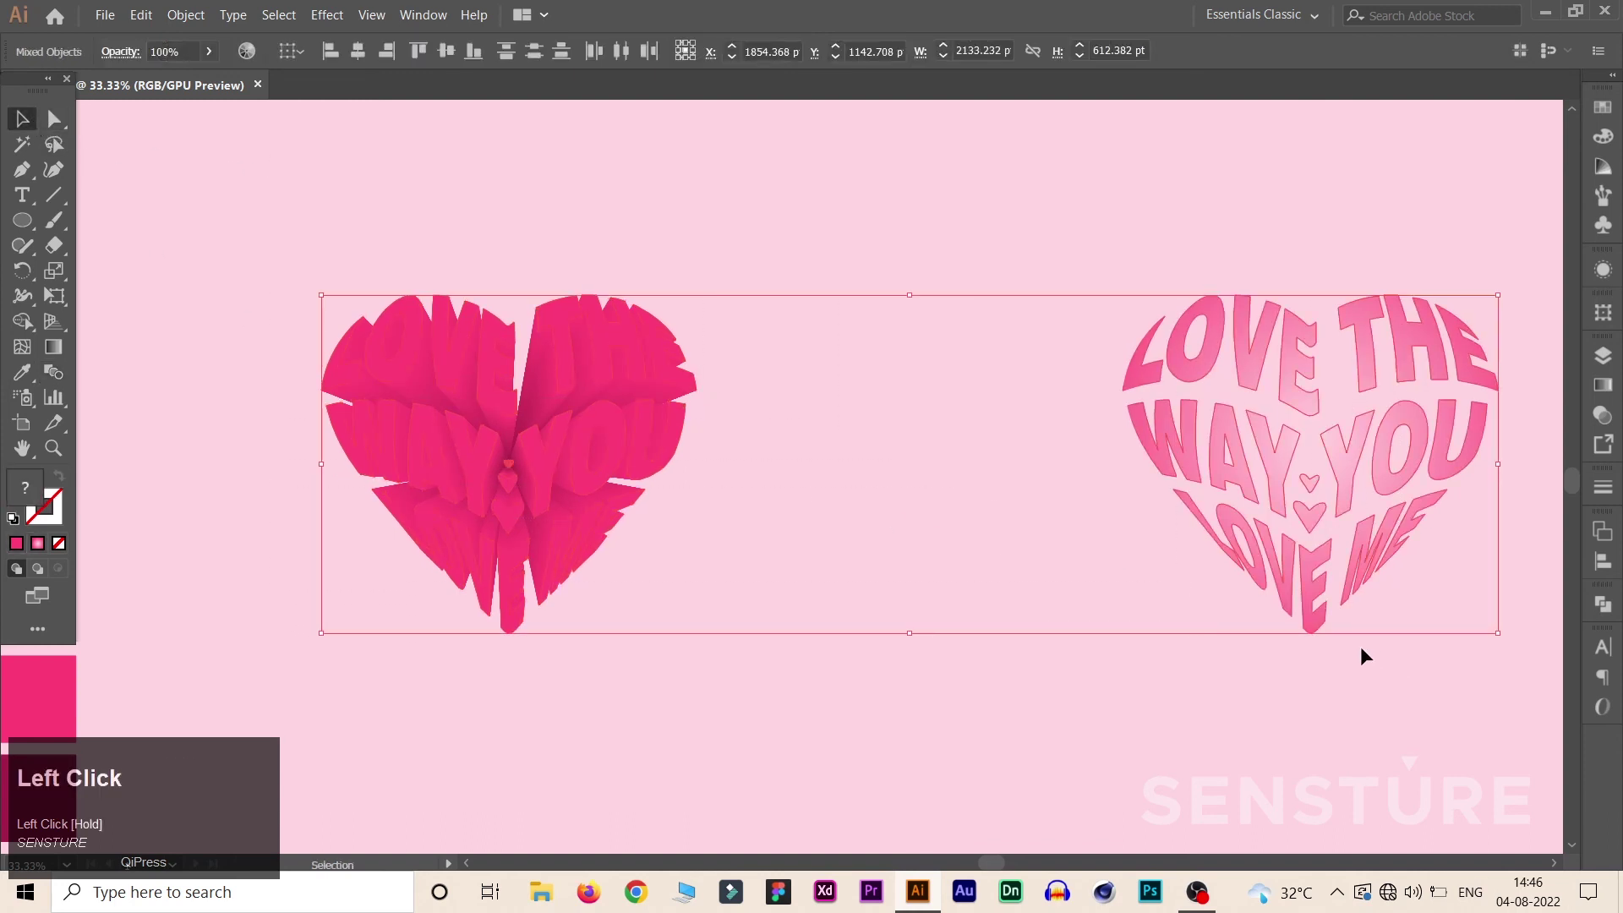